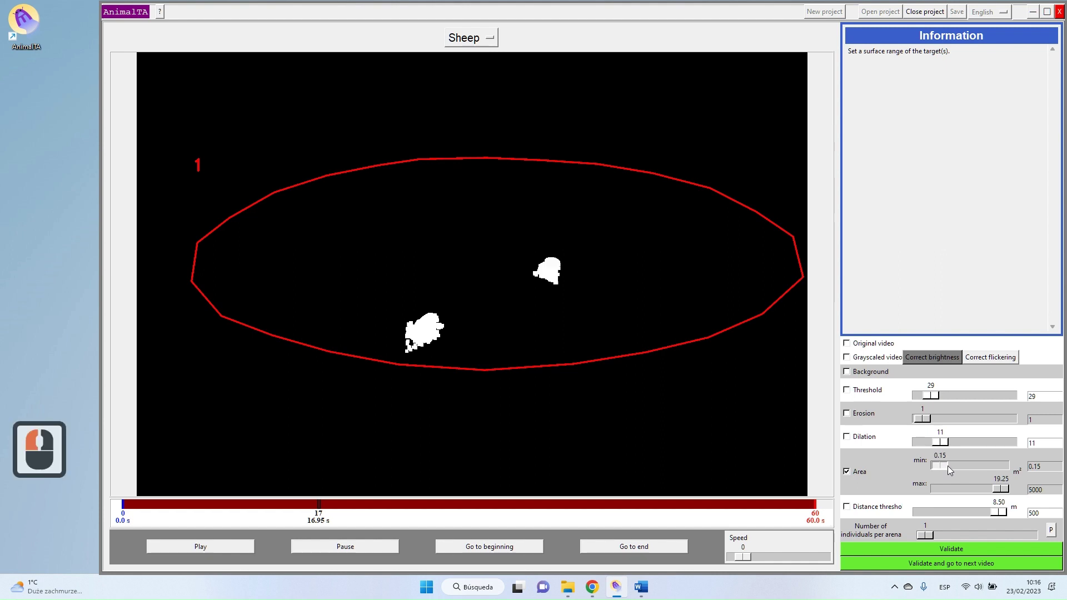
# - Select the Area min value so it can be replaced with 0.1
pyautogui.click(875, 454)
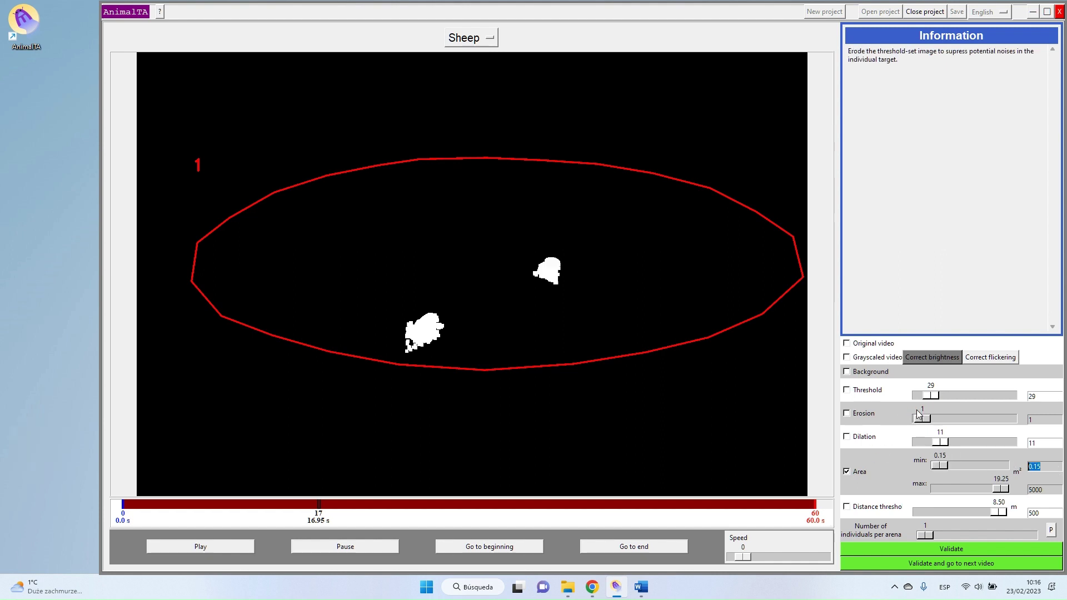
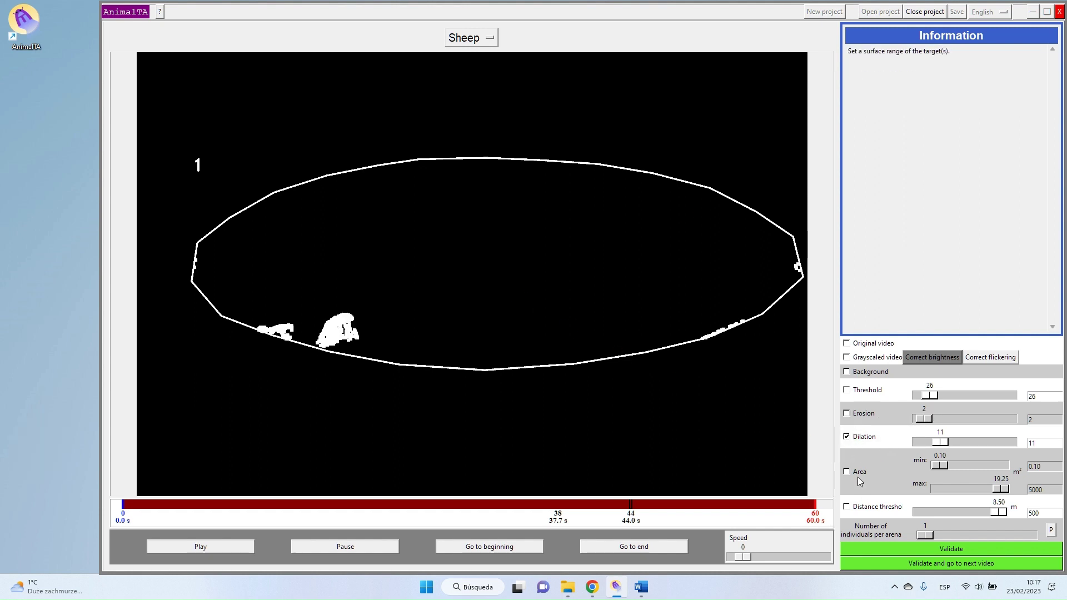
# - Check the two sheep blobs at several timeline moments (around 54, 27, 42 and 18 s and early frames)
pyautogui.click(860, 478)
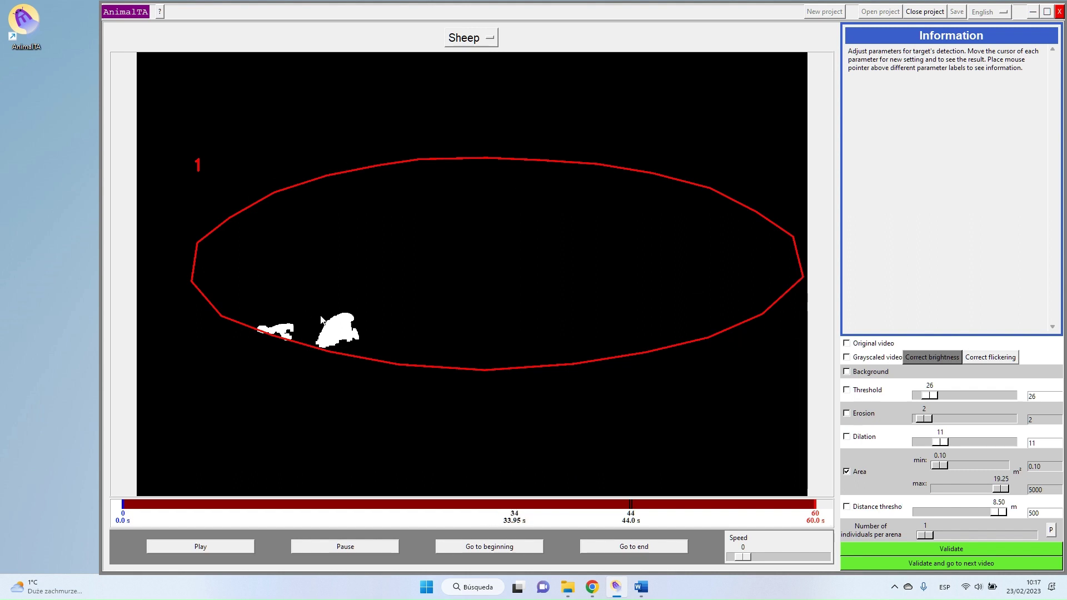
pyautogui.click(744, 507)
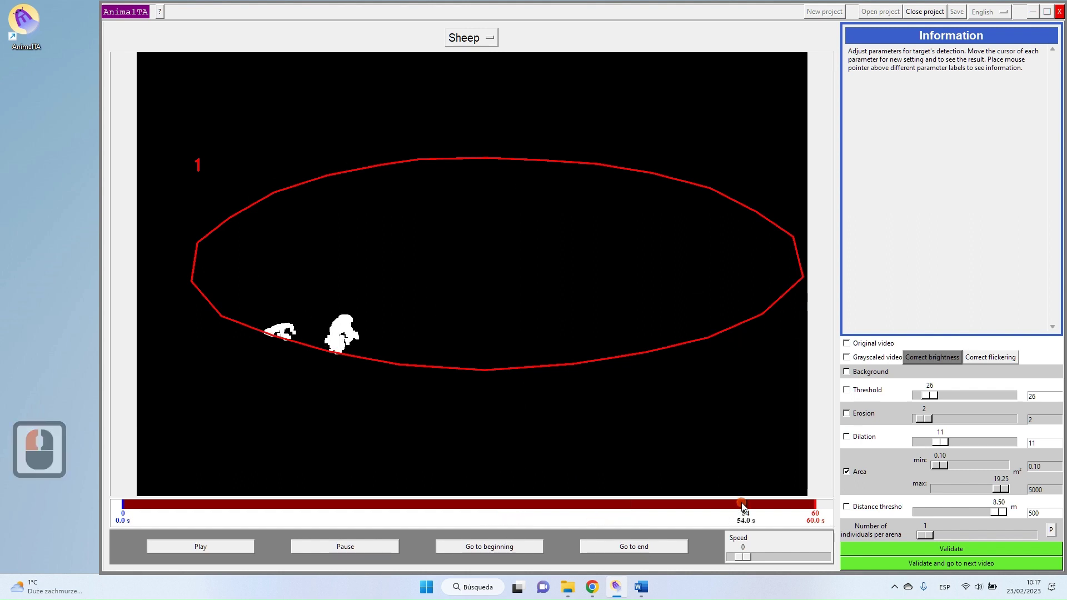
pyautogui.click(254, 509)
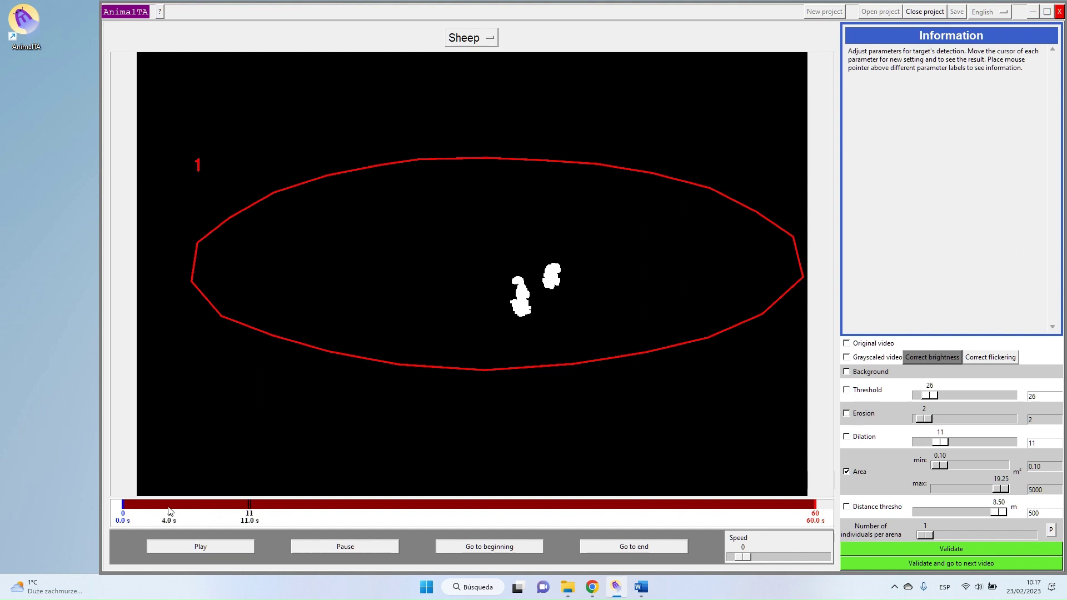
pyautogui.click(168, 511)
pyautogui.click(141, 509)
pyautogui.click(438, 507)
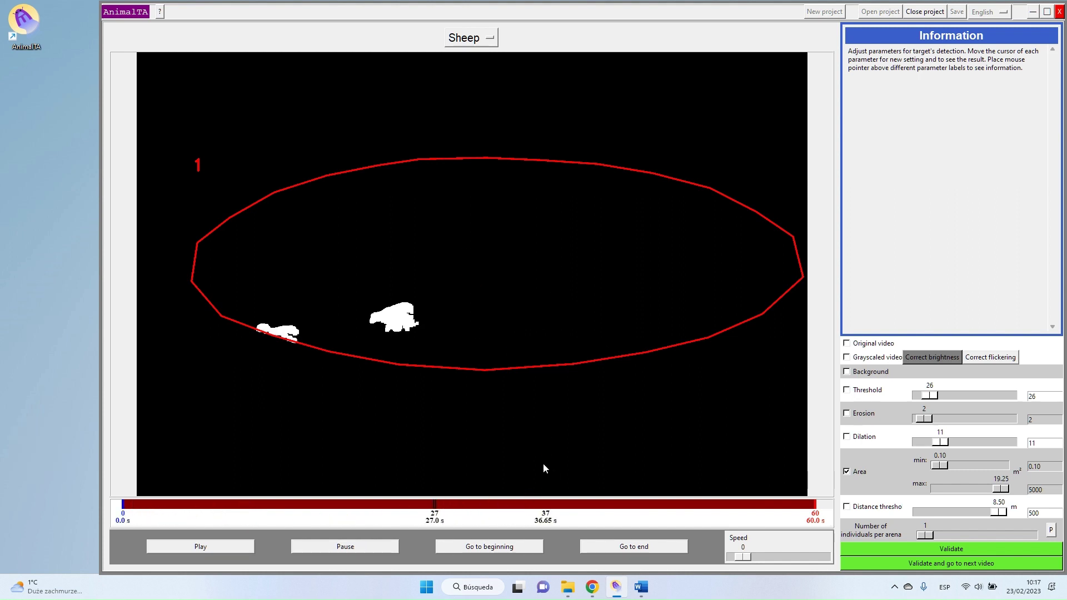
pyautogui.click(616, 505)
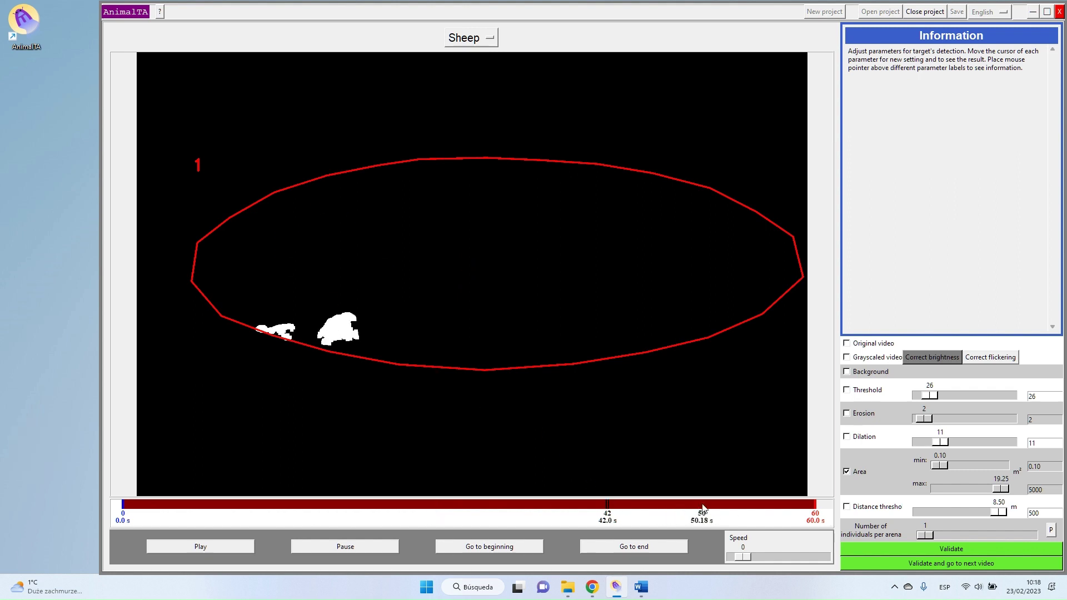
pyautogui.click(705, 507)
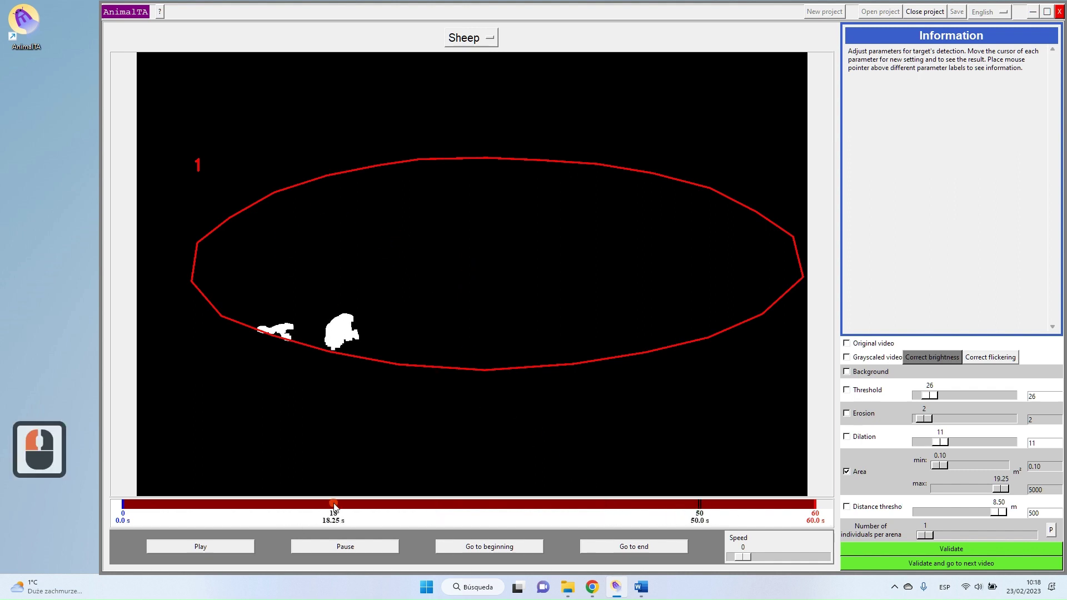